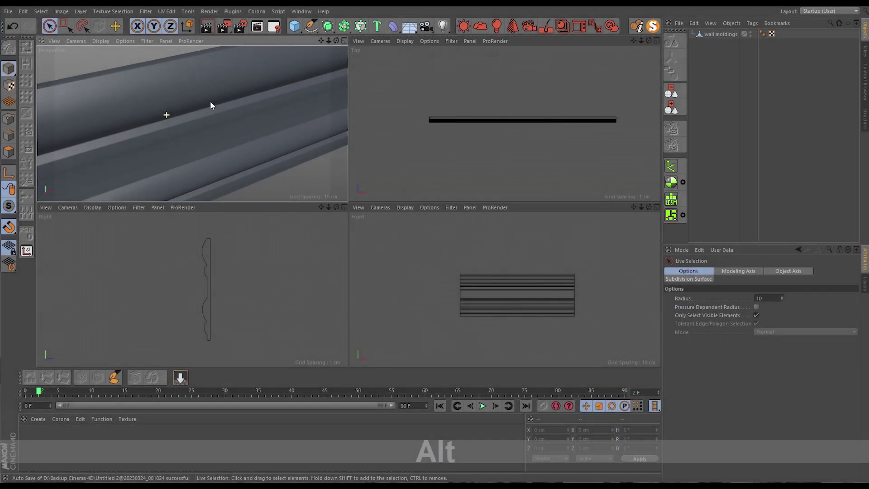
Maximize the top viewport and select the wall moldings object.
{"action": "left_click", "coordinate": [198, 150]}
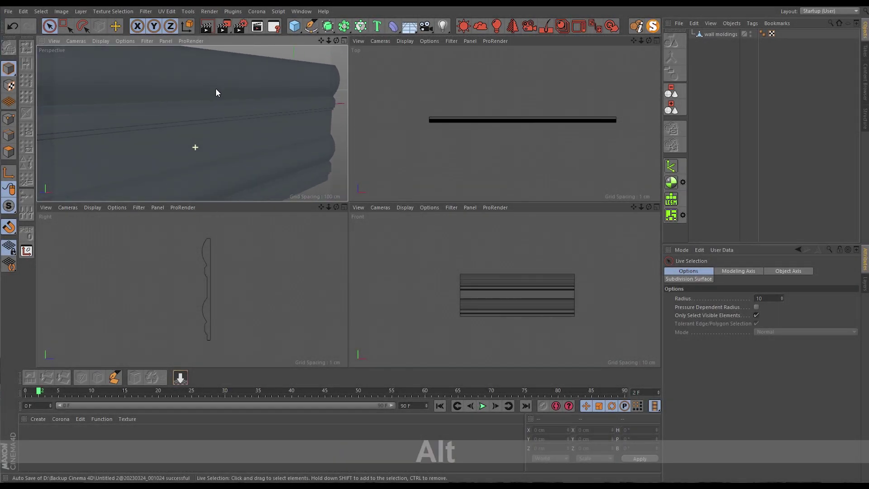
{"action": "middle_click", "coordinate": [210, 106]}
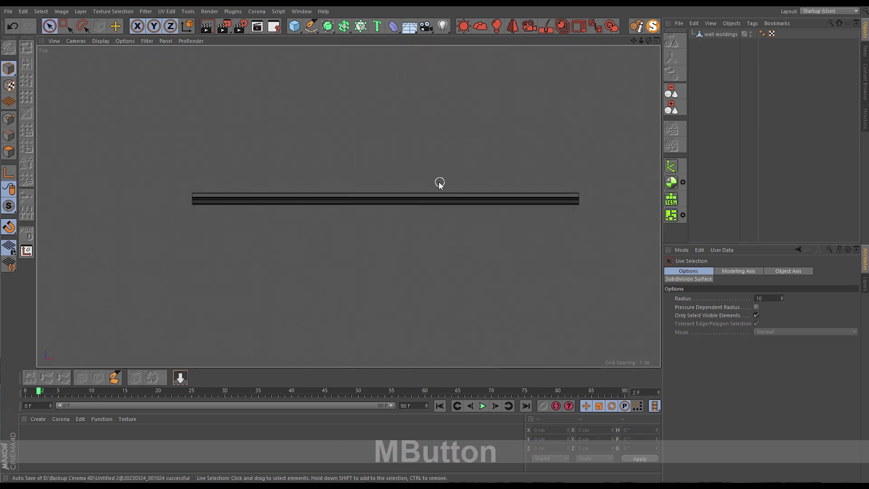
{"action": "left_click", "coordinate": [712, 38]}
Make the first 45° plane cut across the molding near its middle.
{"action": "left_click", "coordinate": [449, 220]}
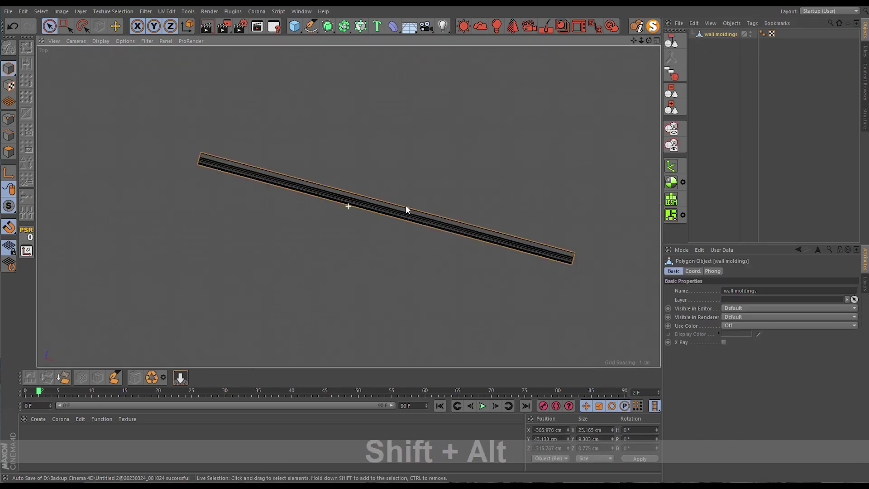
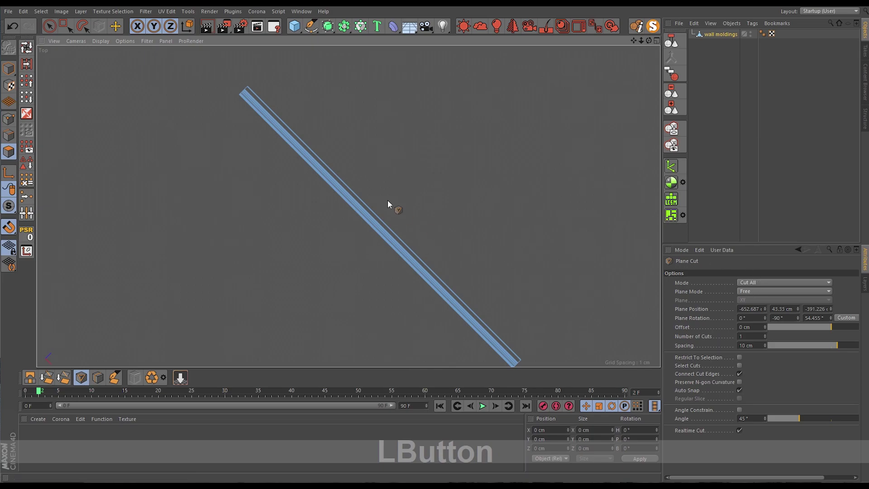
{"action": "left_click", "coordinate": [329, 269]}
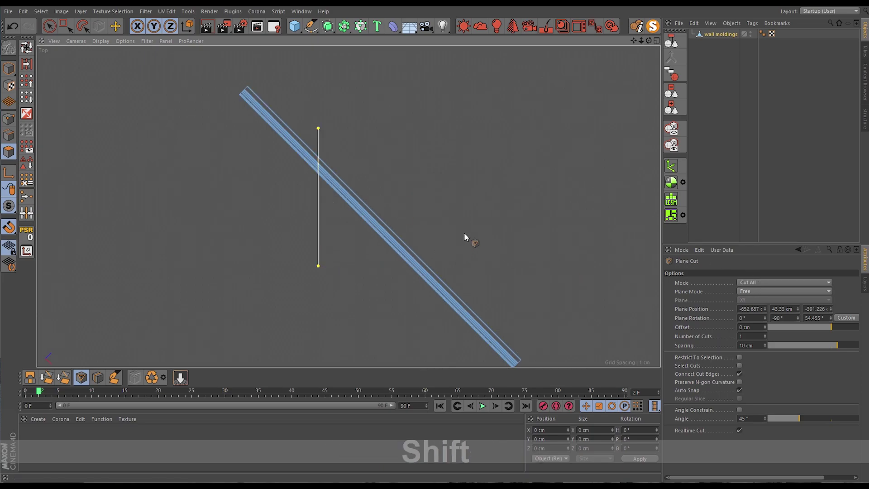
{"action": "key", "text": "space"}
{"action": "left_click", "coordinate": [379, 226]}
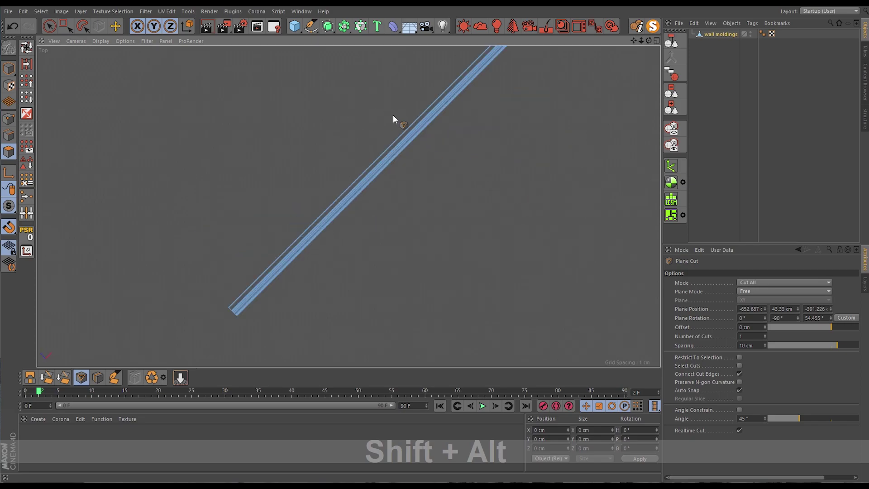
Make the second 45° plane cut across the molding beside the first.
{"action": "left_click", "coordinate": [395, 117]}
{"action": "left_click", "coordinate": [393, 246]}
{"action": "key", "text": "space"}
{"action": "left_click", "coordinate": [400, 212]}
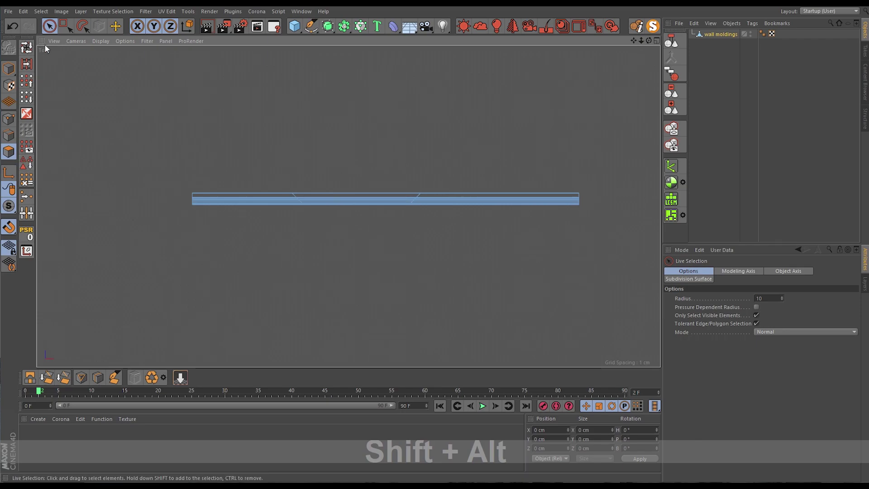
Delete the molding outside the two cuts, keep the mitered middle piece and frame it.
{"action": "left_click", "coordinate": [63, 31]}
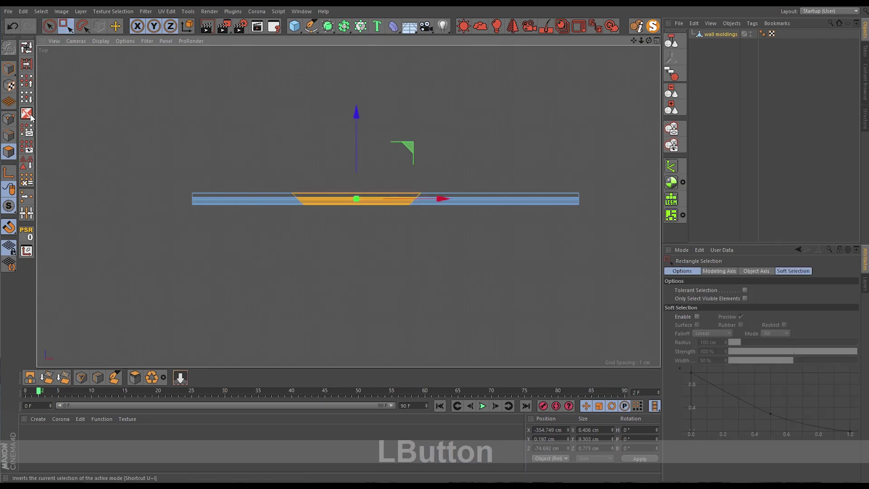
{"action": "key", "text": "Delete"}
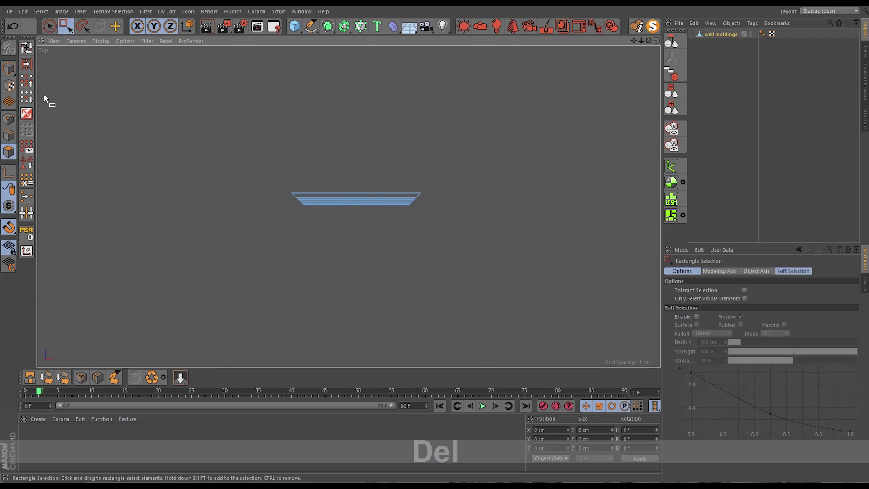
{"action": "left_click", "coordinate": [7, 79]}
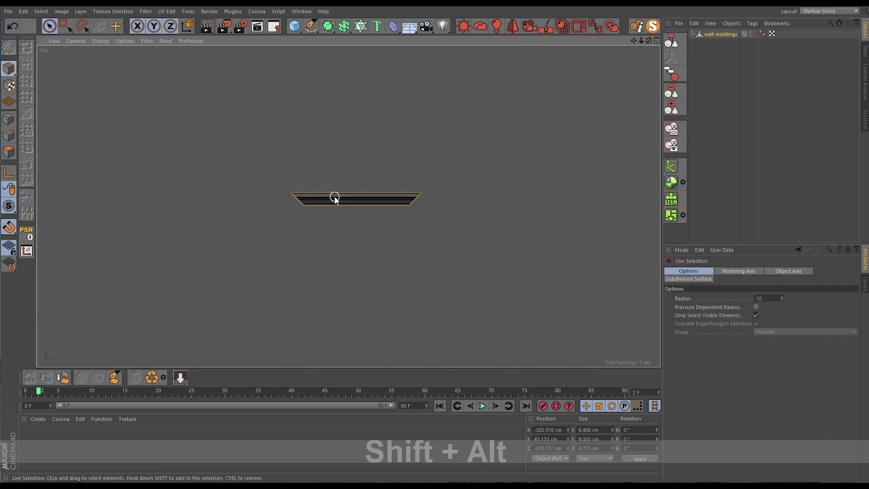
{"action": "right_click", "coordinate": [339, 201]}
{"action": "key", "text": "|"}
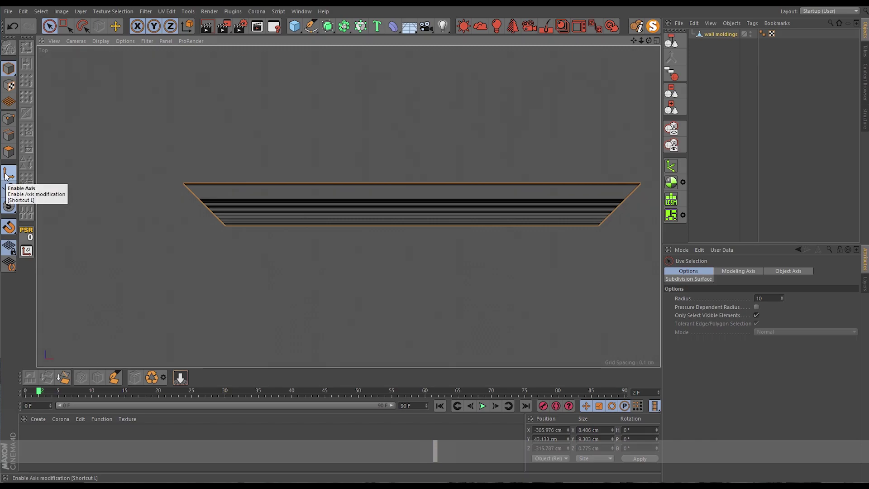
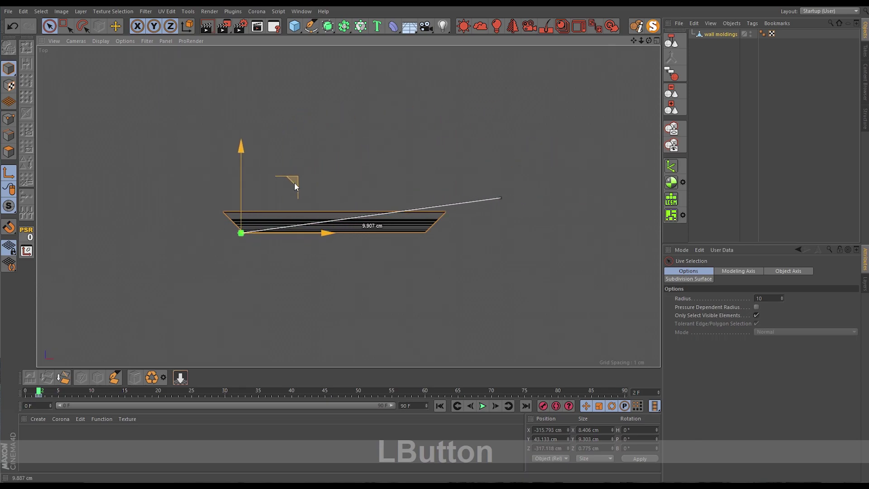
Snap the object axis to the mitered piece's bottom-left vertex and leave axis mode.
{"action": "right_click", "coordinate": [255, 225]}
{"action": "right_click", "coordinate": [213, 261]}
{"action": "key", "text": "shift+s"}
{"action": "left_click", "coordinate": [250, 253]}
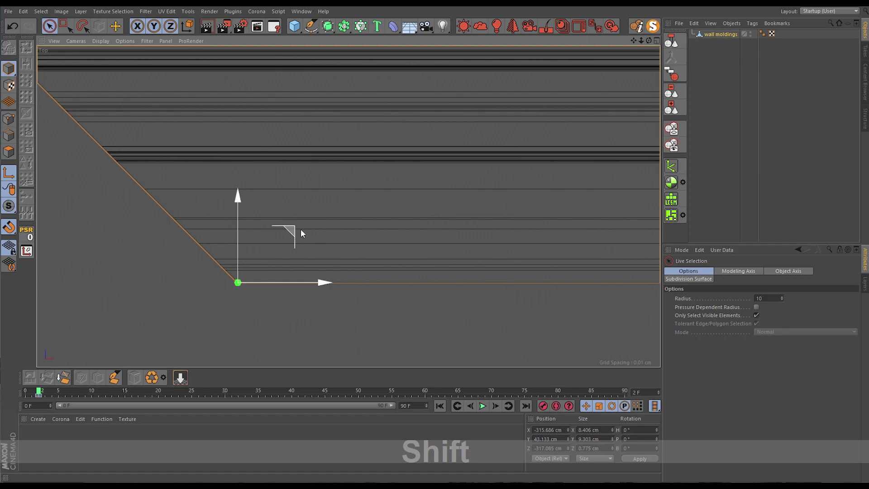
{"action": "right_click", "coordinate": [390, 199]}
{"action": "right_click", "coordinate": [407, 195]}
{"action": "middle_click", "coordinate": [412, 186]}
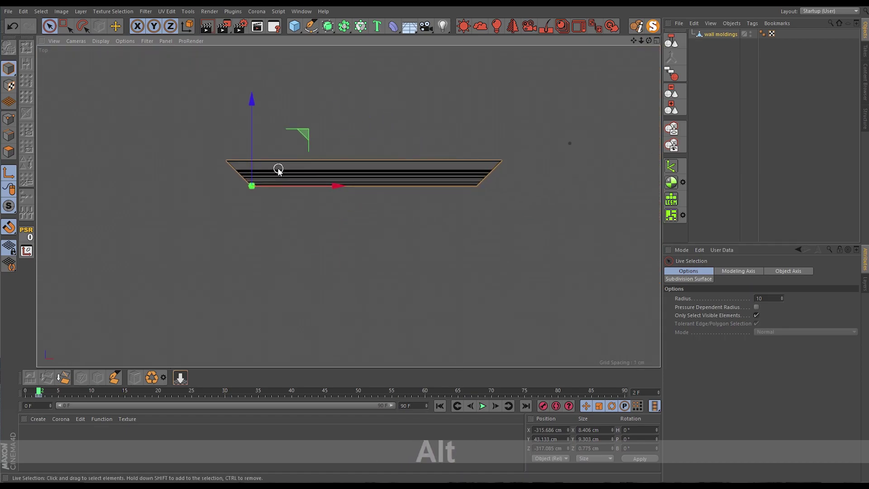
Duplicate the mitered molding piece as wall moldings.1.
{"action": "key", "text": "l"}
{"action": "middle_click", "coordinate": [474, 139]}
{"action": "middle_click", "coordinate": [426, 157]}
{"action": "left_click", "coordinate": [711, 34]}
{"action": "right_click", "coordinate": [456, 170]}
{"action": "left_click", "coordinate": [304, 150]}
{"action": "key", "text": "r"}
Rotate the copy -90° and move it into place below the original.
{"action": "left_click", "coordinate": [407, 191]}
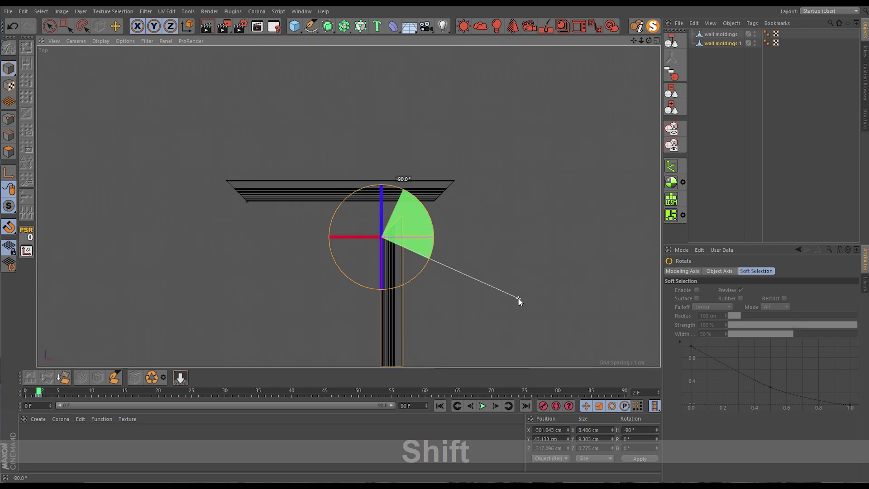
{"action": "key", "text": "e"}
{"action": "key", "text": "w"}
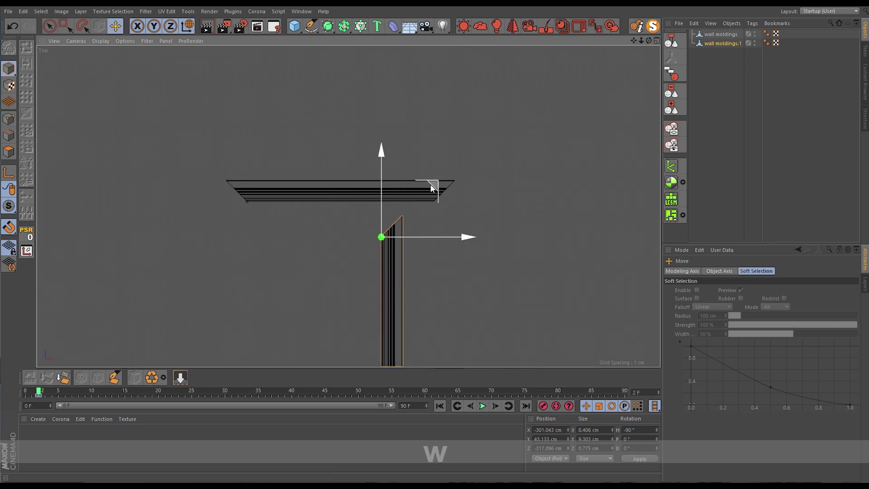
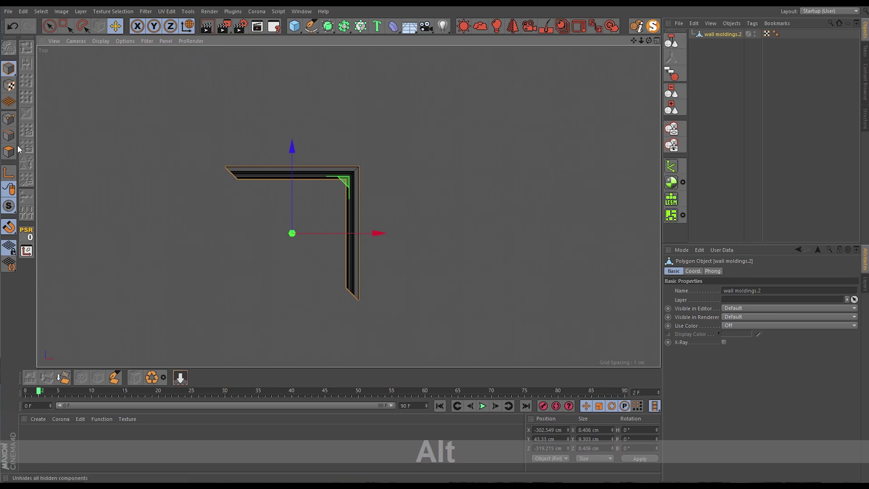
In Edge mode bevel the diagonal seam with offset 0.025 cm, then undo the attempt.
{"action": "right_click", "coordinate": [354, 180]}
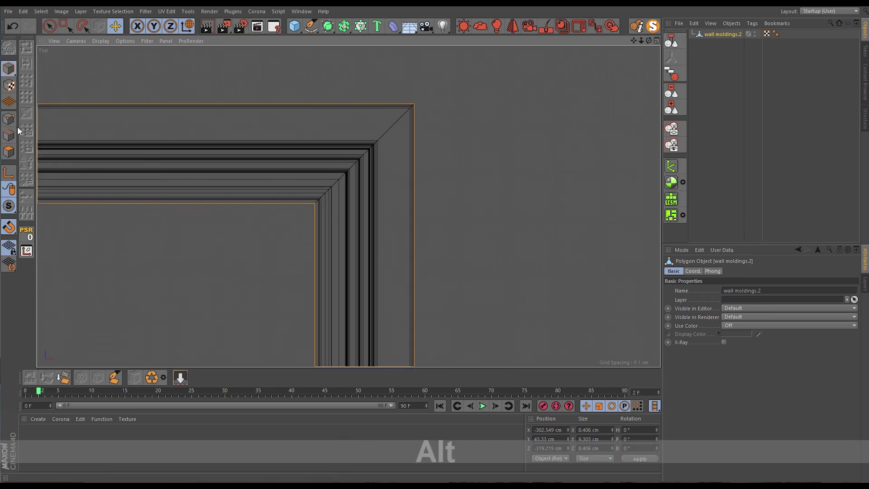
{"action": "left_click", "coordinate": [10, 138]}
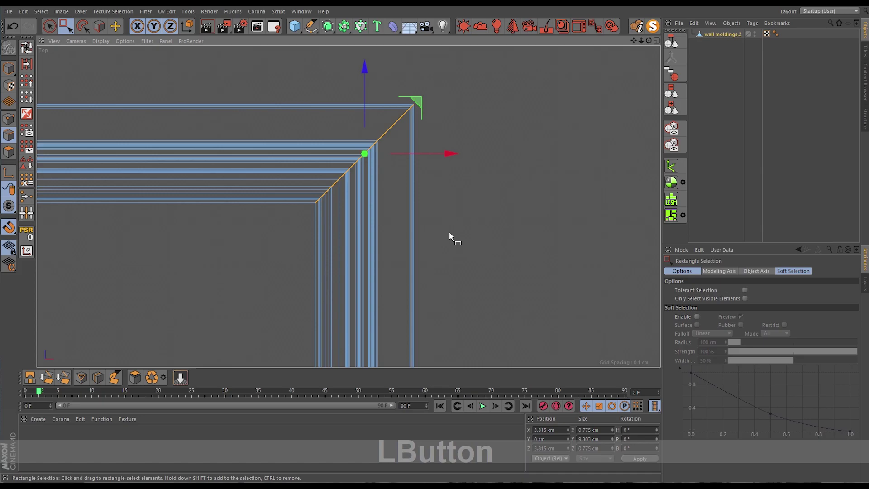
{"action": "right_click", "coordinate": [381, 176]}
{"action": "left_click", "coordinate": [411, 378]}
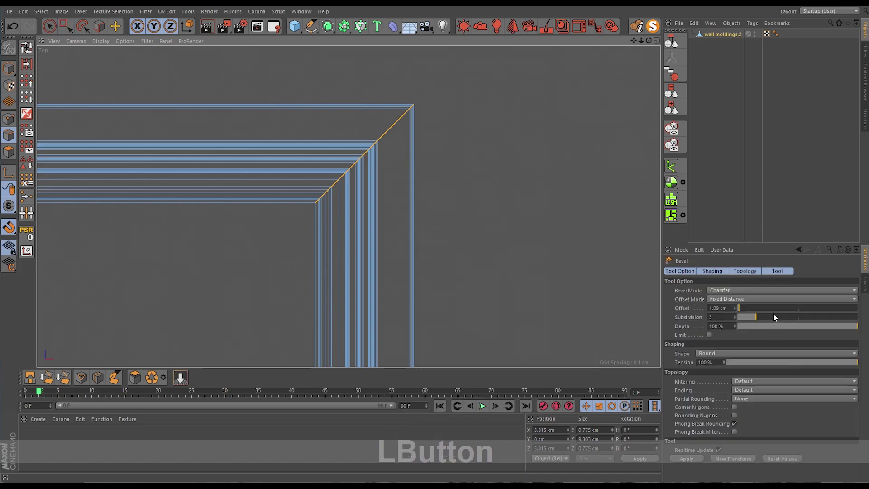
{"action": "key", "text": "KP_0"}
{"action": "key", "text": "KP_Decimal"}
{"action": "key", "text": "KP_0"}
{"action": "key", "text": "KP_2"}
{"action": "key", "text": "KP_5"}
{"action": "key", "text": "KP_Enter"}
{"action": "key", "text": "ctrl+z"}
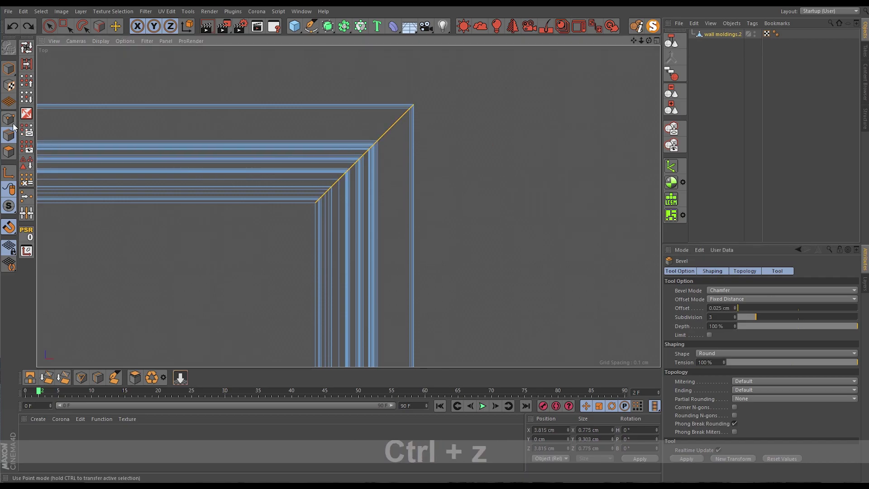
Re-apply the bevel to the diagonal seam with offset 0.025 cm and subdivision 3.
{"action": "left_click", "coordinate": [15, 125]}
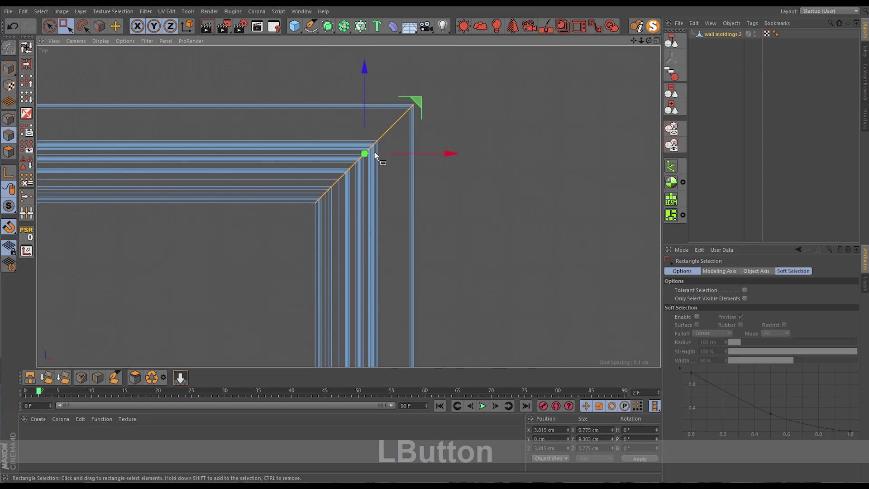
{"action": "right_click", "coordinate": [378, 155]}
{"action": "left_click", "coordinate": [398, 351]}
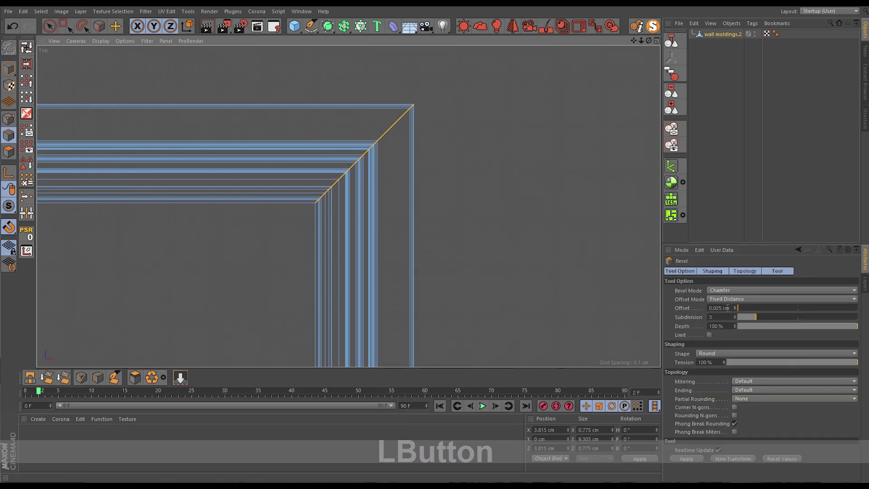
{"action": "key", "text": "KP_Enter"}
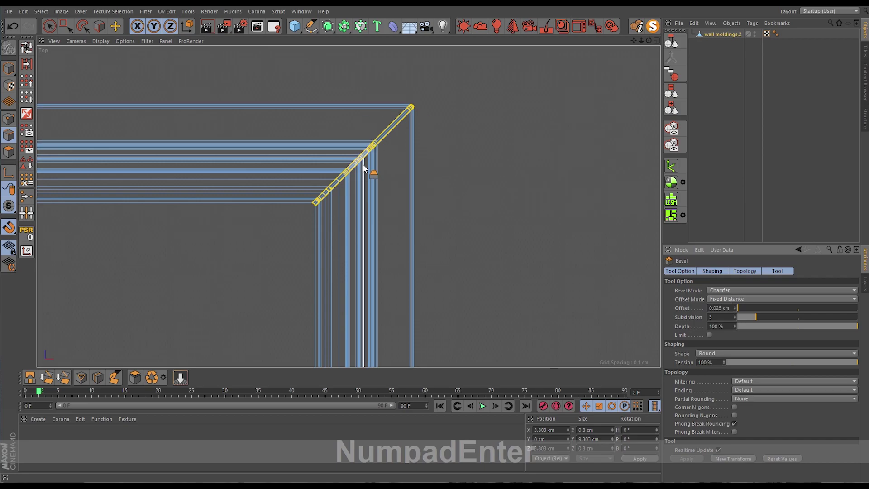
{"action": "left_click", "coordinate": [18, 64]}
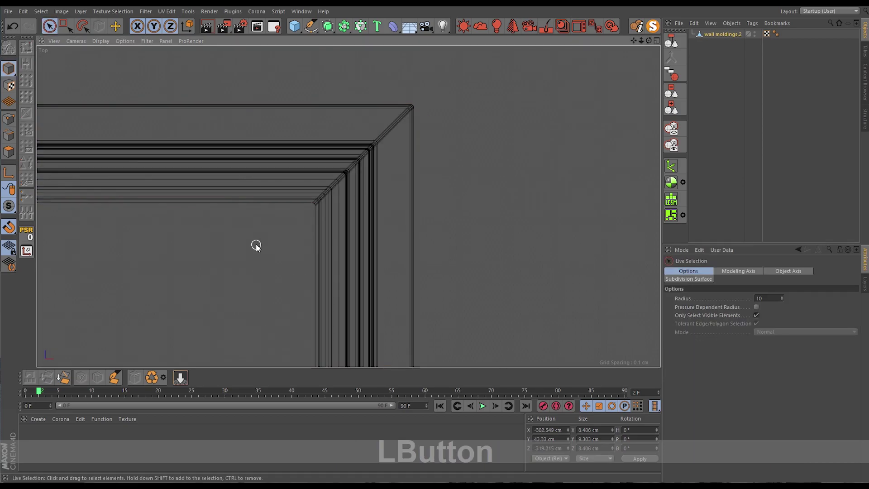
Switch to the perspective viewport and frame the corner molding object.
{"action": "right_click", "coordinate": [367, 162]}
{"action": "middle_click", "coordinate": [350, 164]}
{"action": "key", "text": "o"}
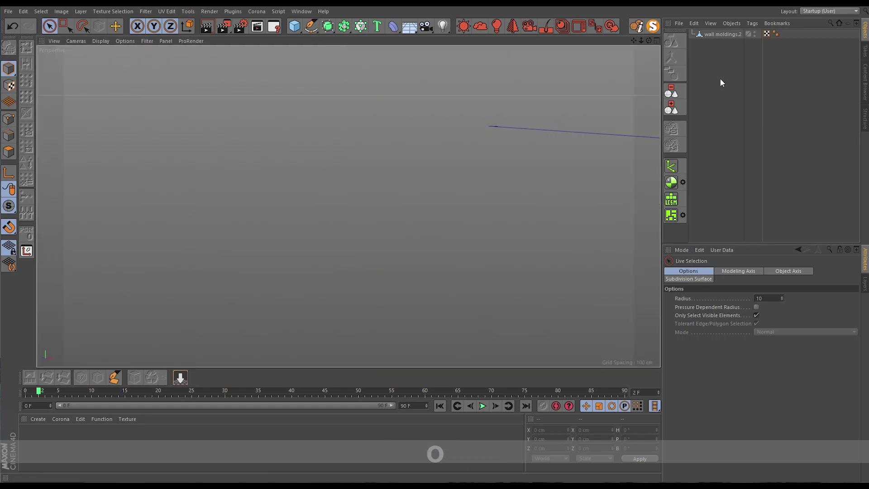
{"action": "left_click", "coordinate": [725, 34]}
{"action": "key", "text": "o"}
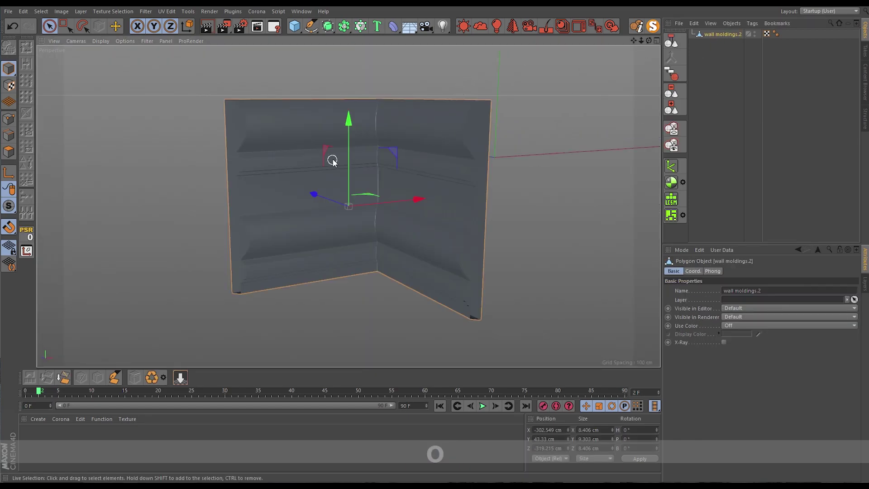
{"action": "right_click", "coordinate": [364, 141]}
{"action": "left_click", "coordinate": [407, 122]}
Orbit around the corner molding to inspect the beveled mitered seam.
{"action": "middle_click", "coordinate": [387, 131]}
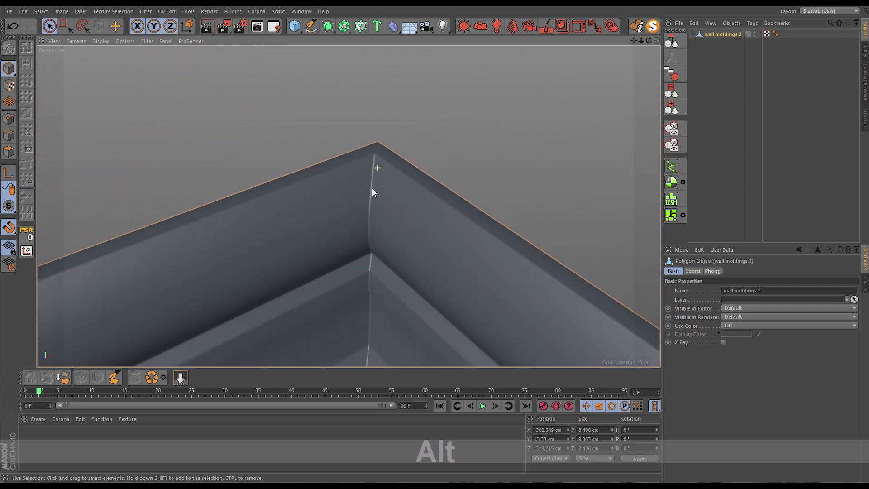
{"action": "right_click", "coordinate": [377, 153]}
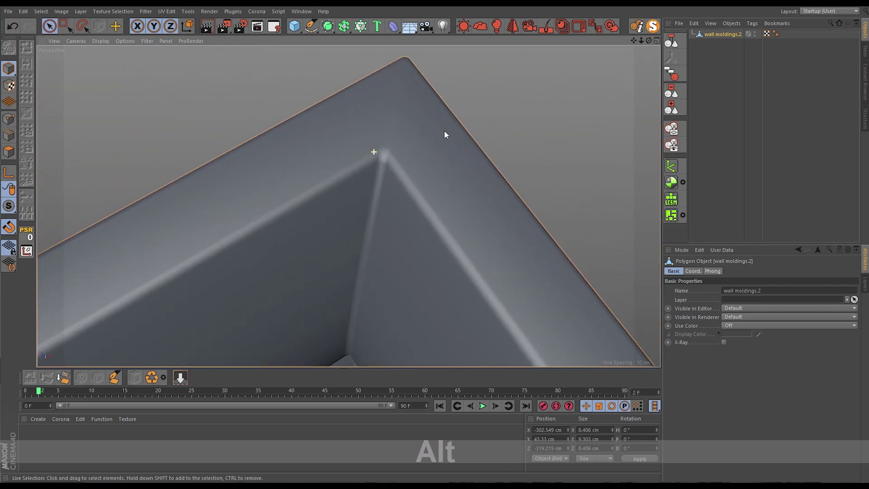
{"action": "left_click", "coordinate": [352, 267]}
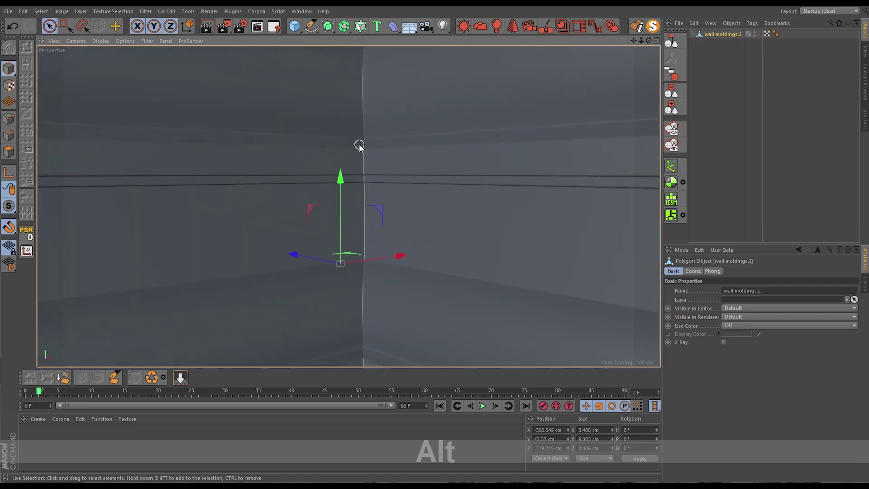
{"action": "key", "text": "n"}
{"action": "key", "text": "b"}
{"action": "right_click", "coordinate": [374, 164]}
{"action": "left_click", "coordinate": [369, 158]}
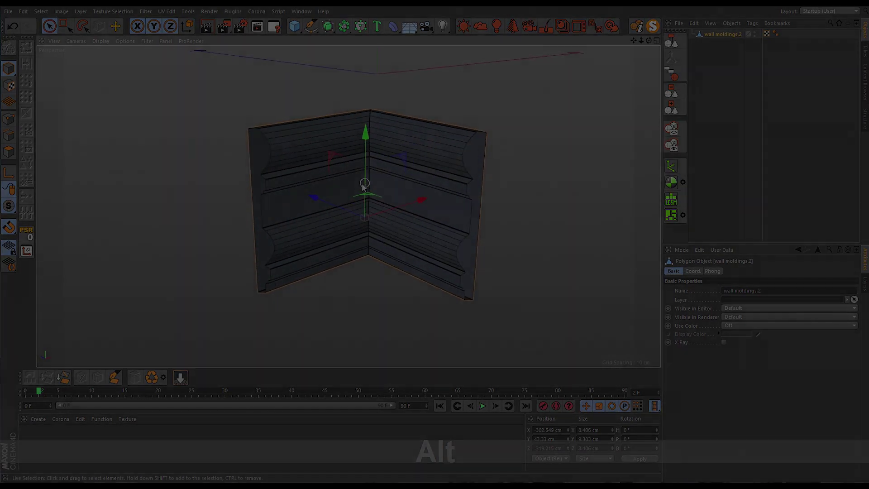